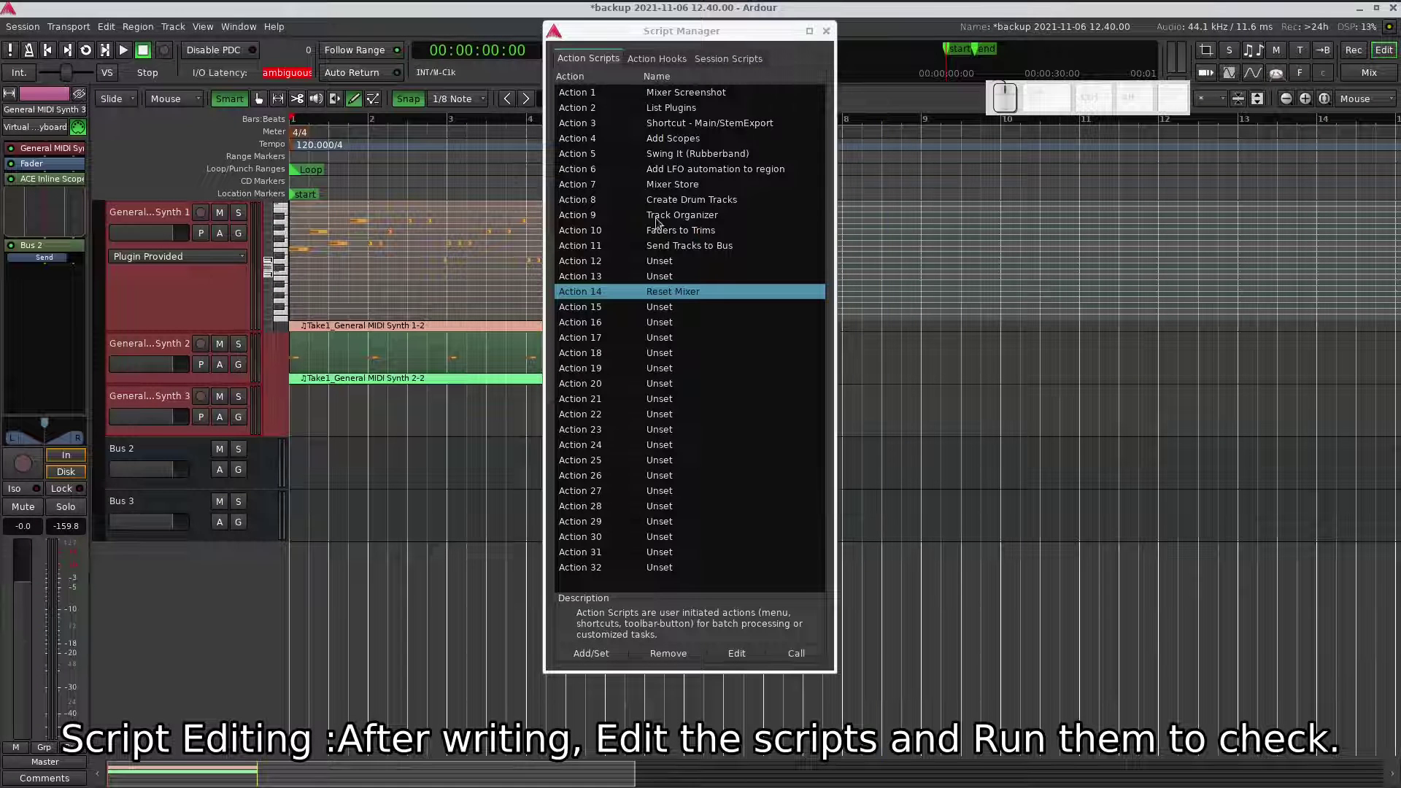
Step: Select the Mixer Screenshot action from the Script Manager's Action Scripts list
left_click(684, 45)
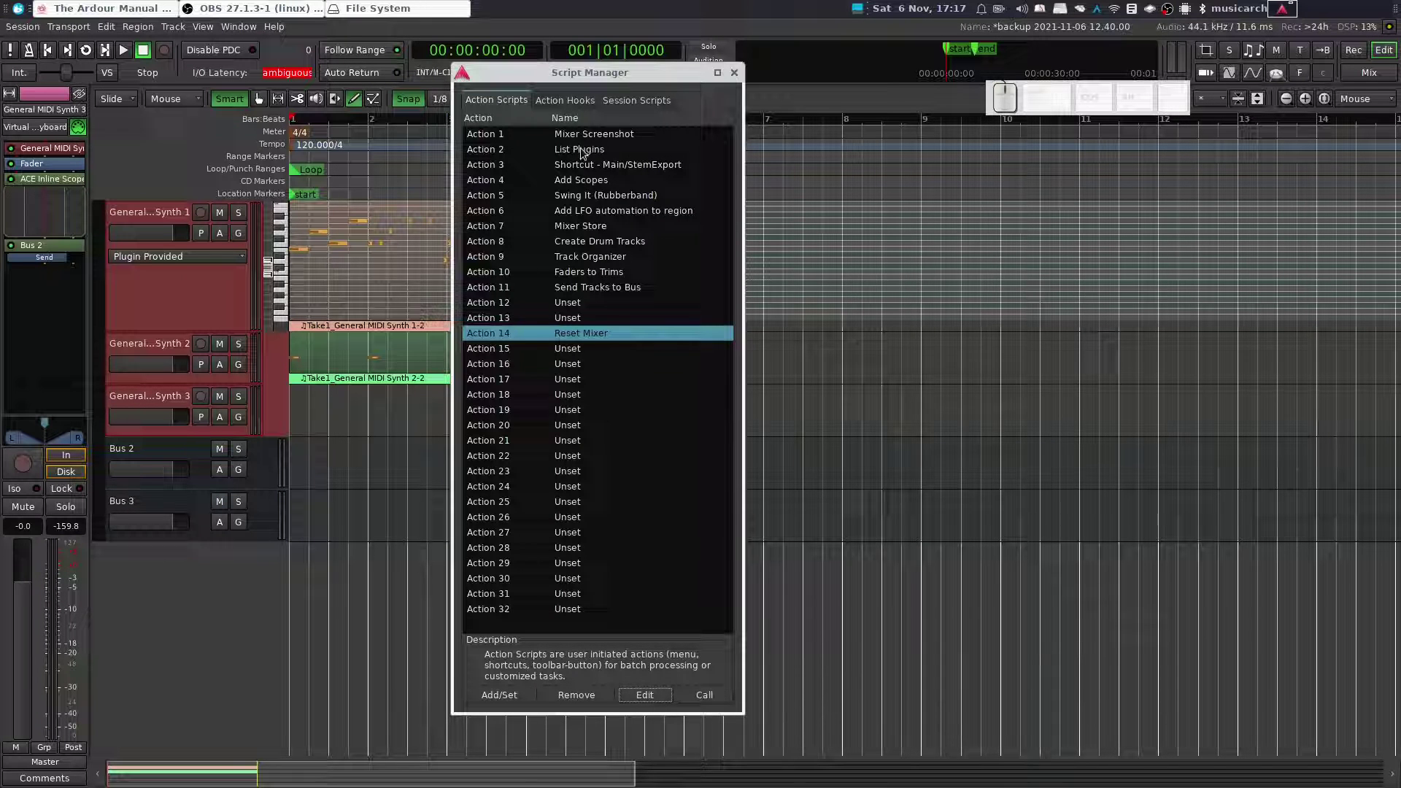
left_click(600, 137)
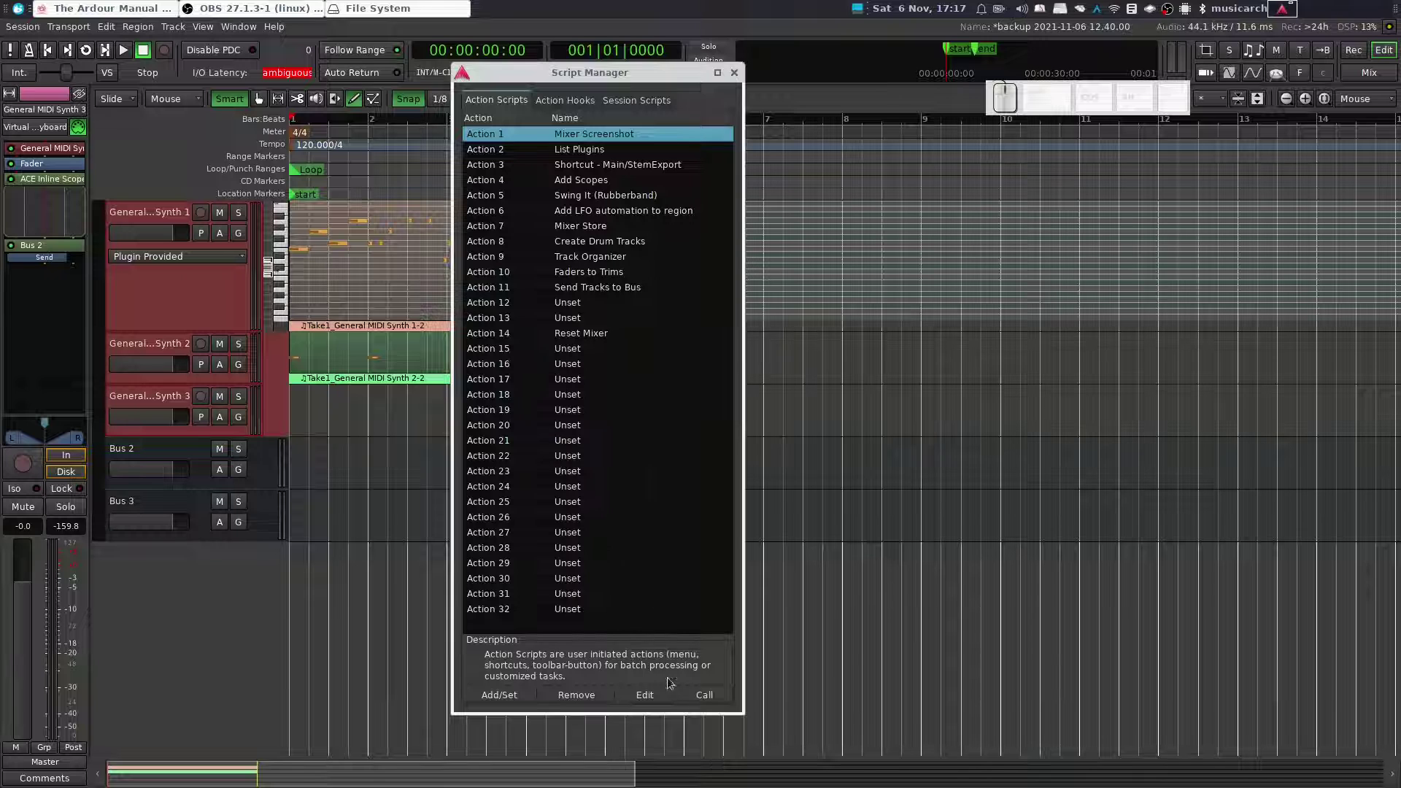
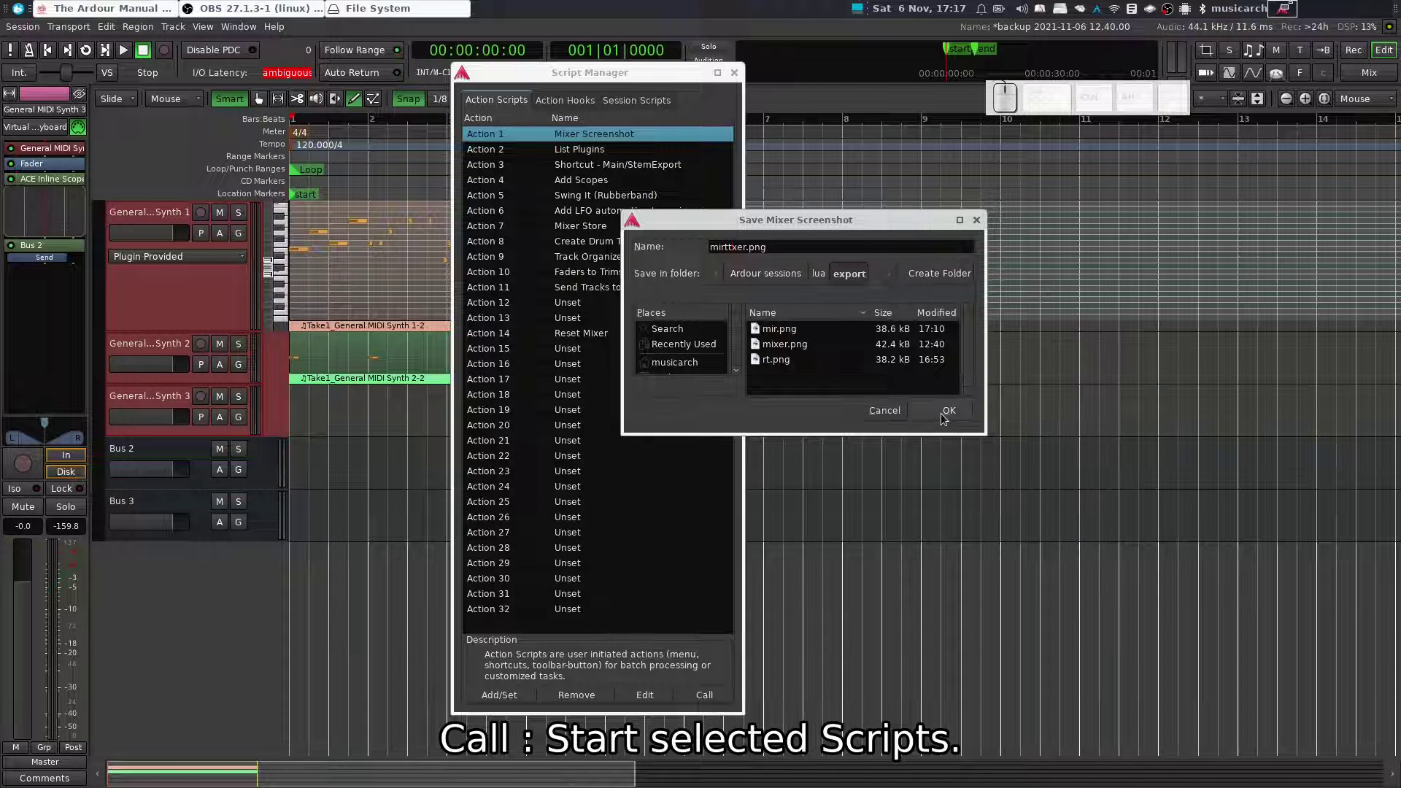
Step: Confirm saving the mixer screenshot as mirttxer.png in the export folder
left_click(946, 418)
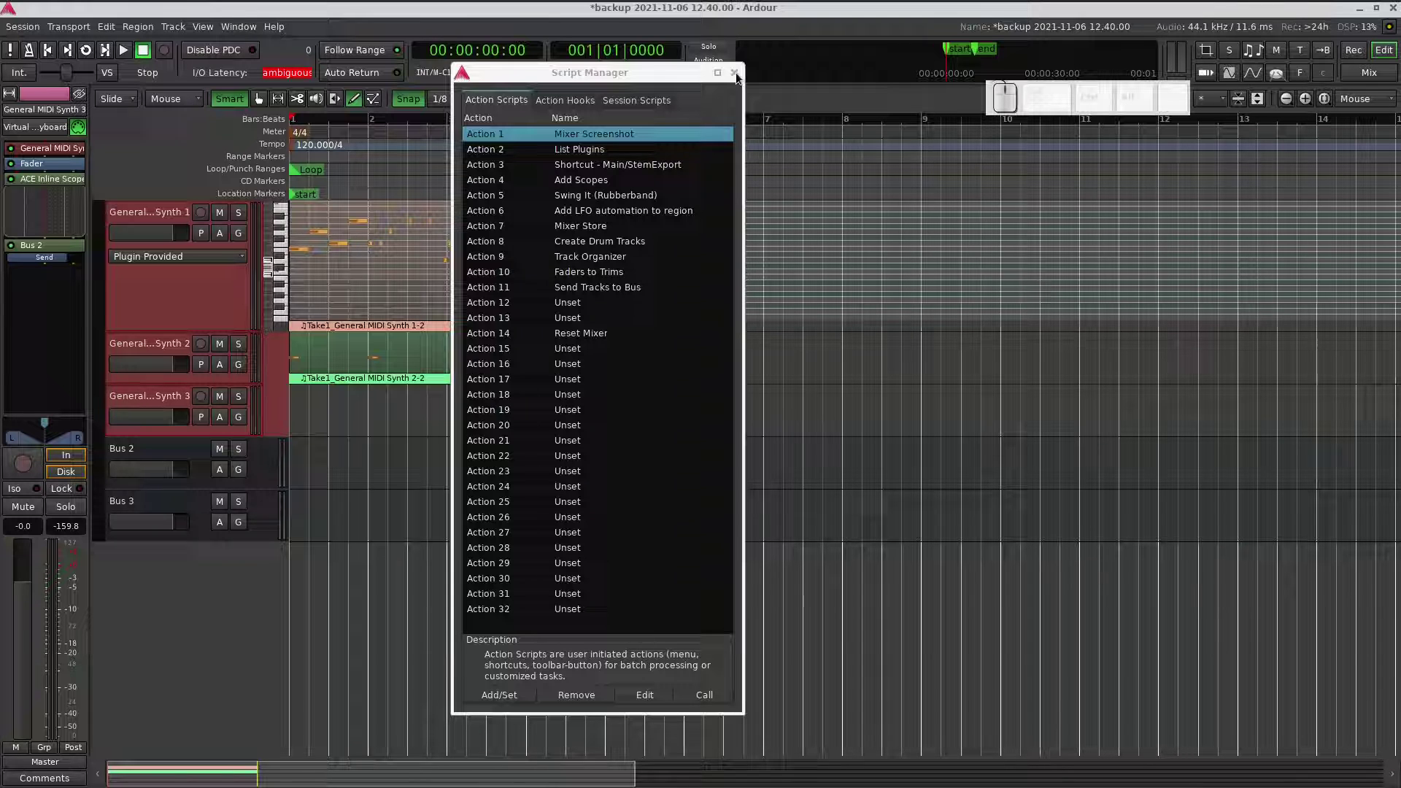
left_click(743, 81)
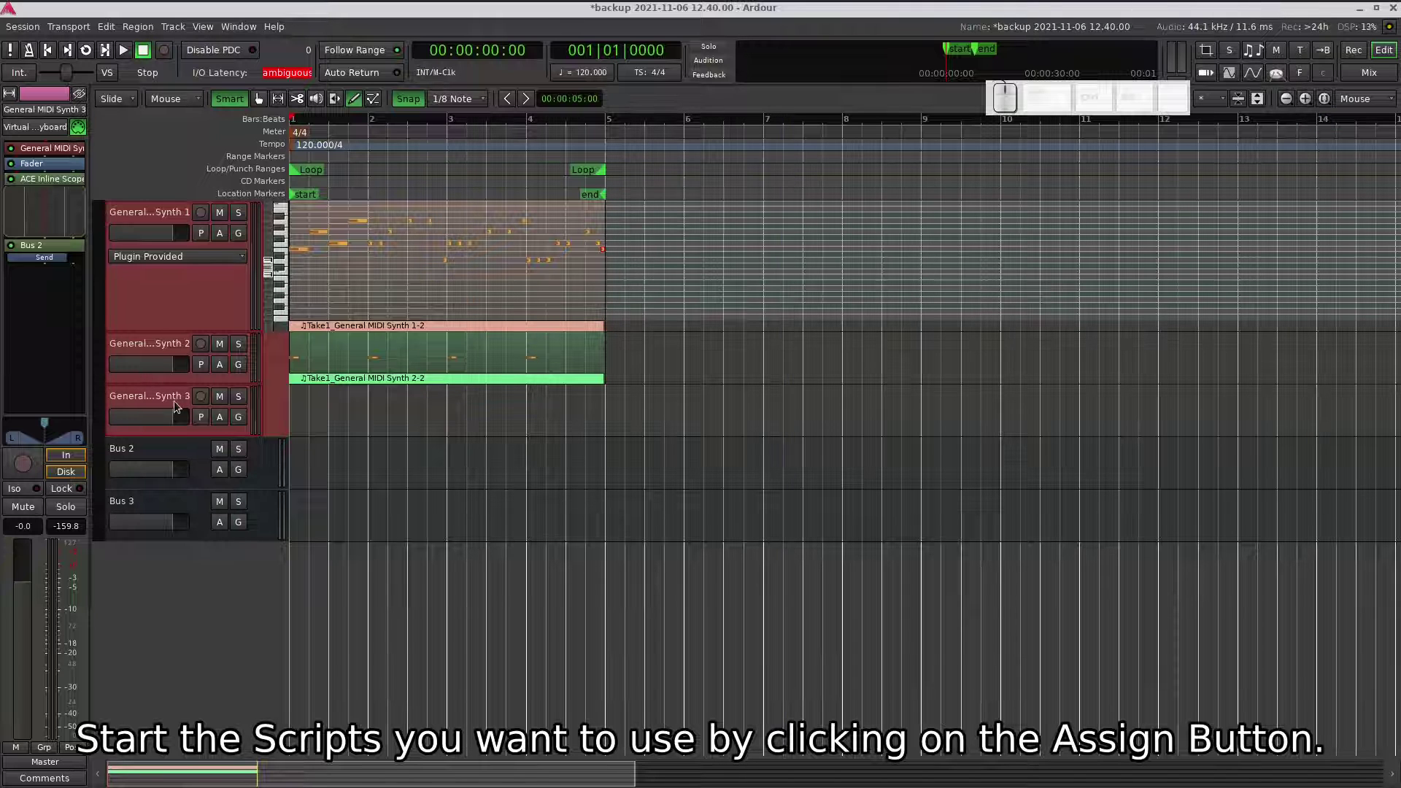
left_click(222, 292)
left_click(199, 289)
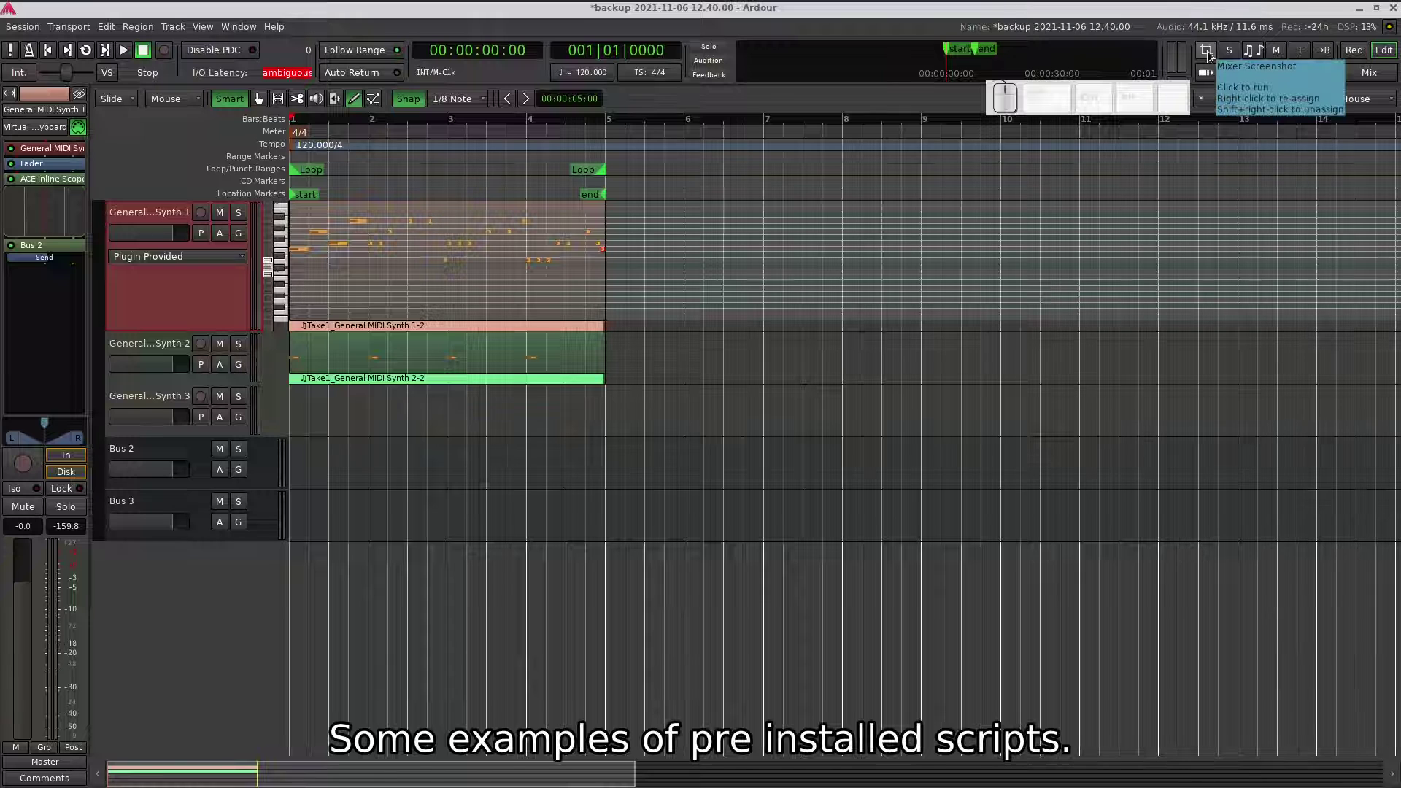
left_click(1212, 55)
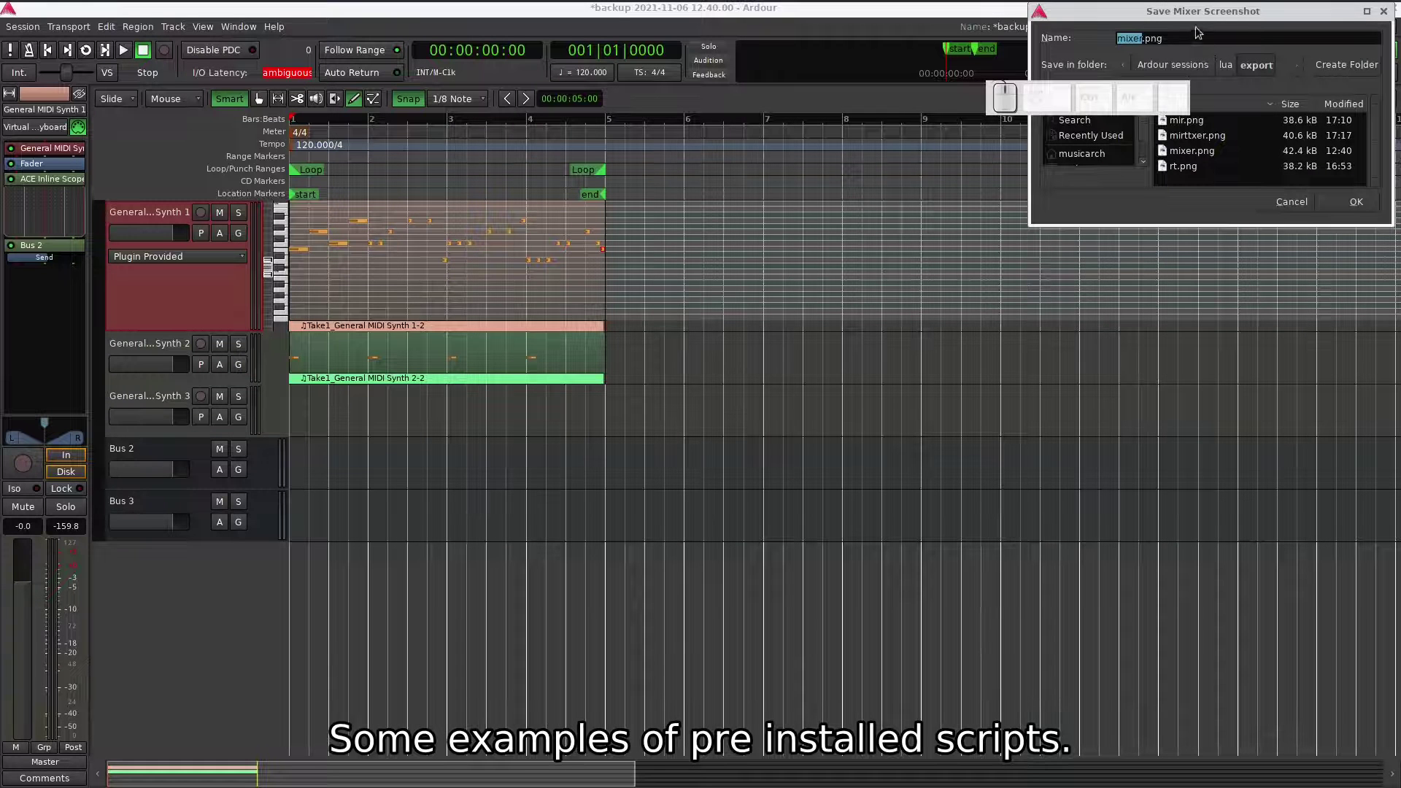
left_click_drag(1203, 19, 874, 418)
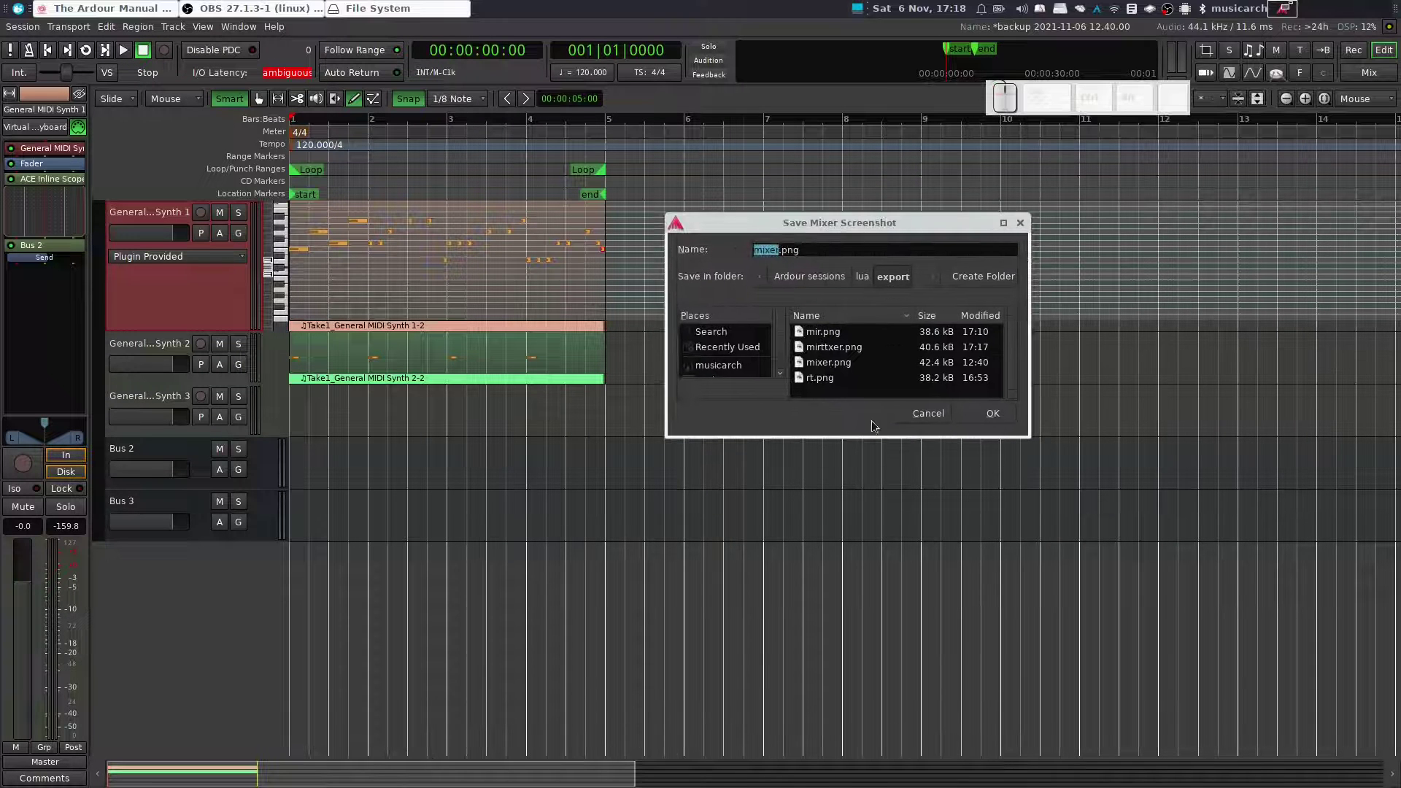
left_click(928, 420)
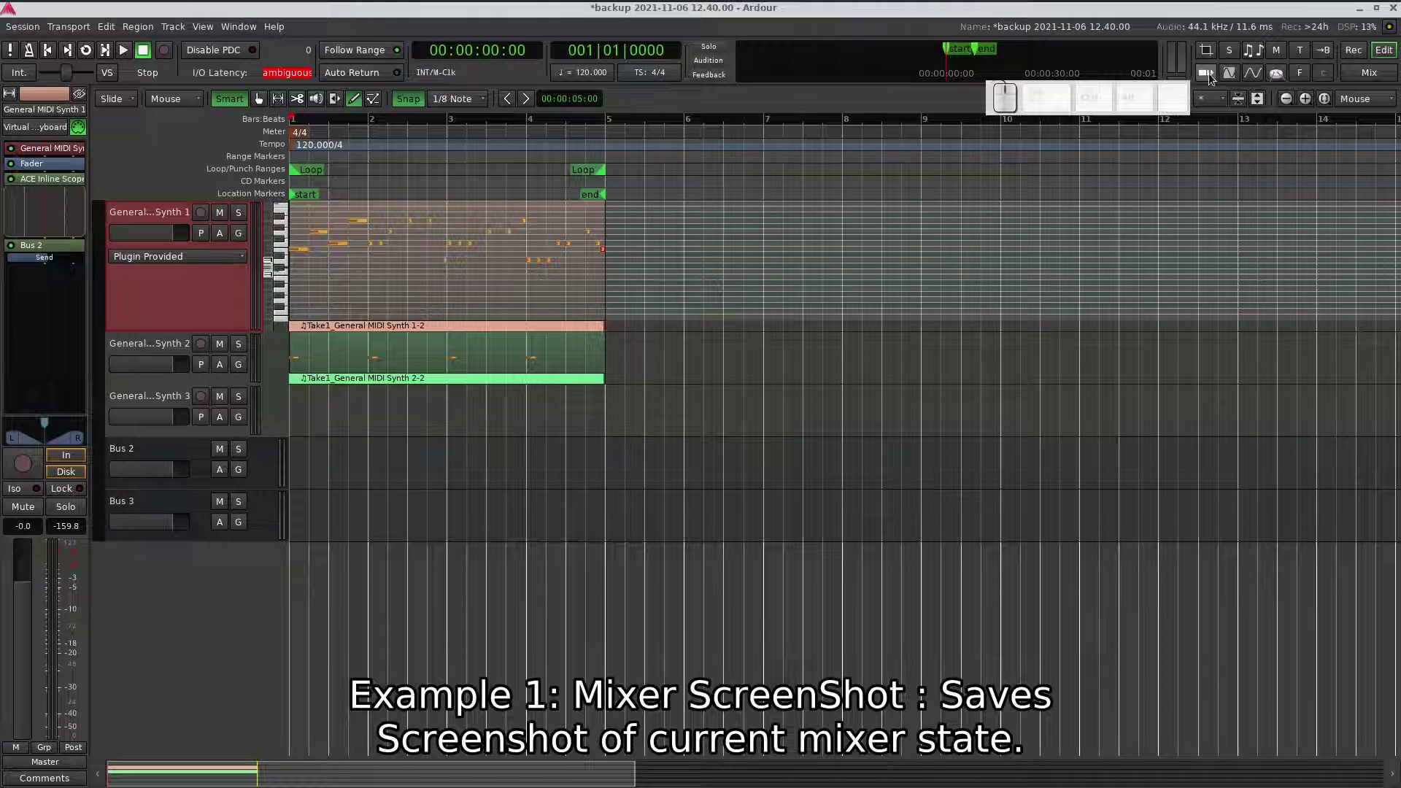
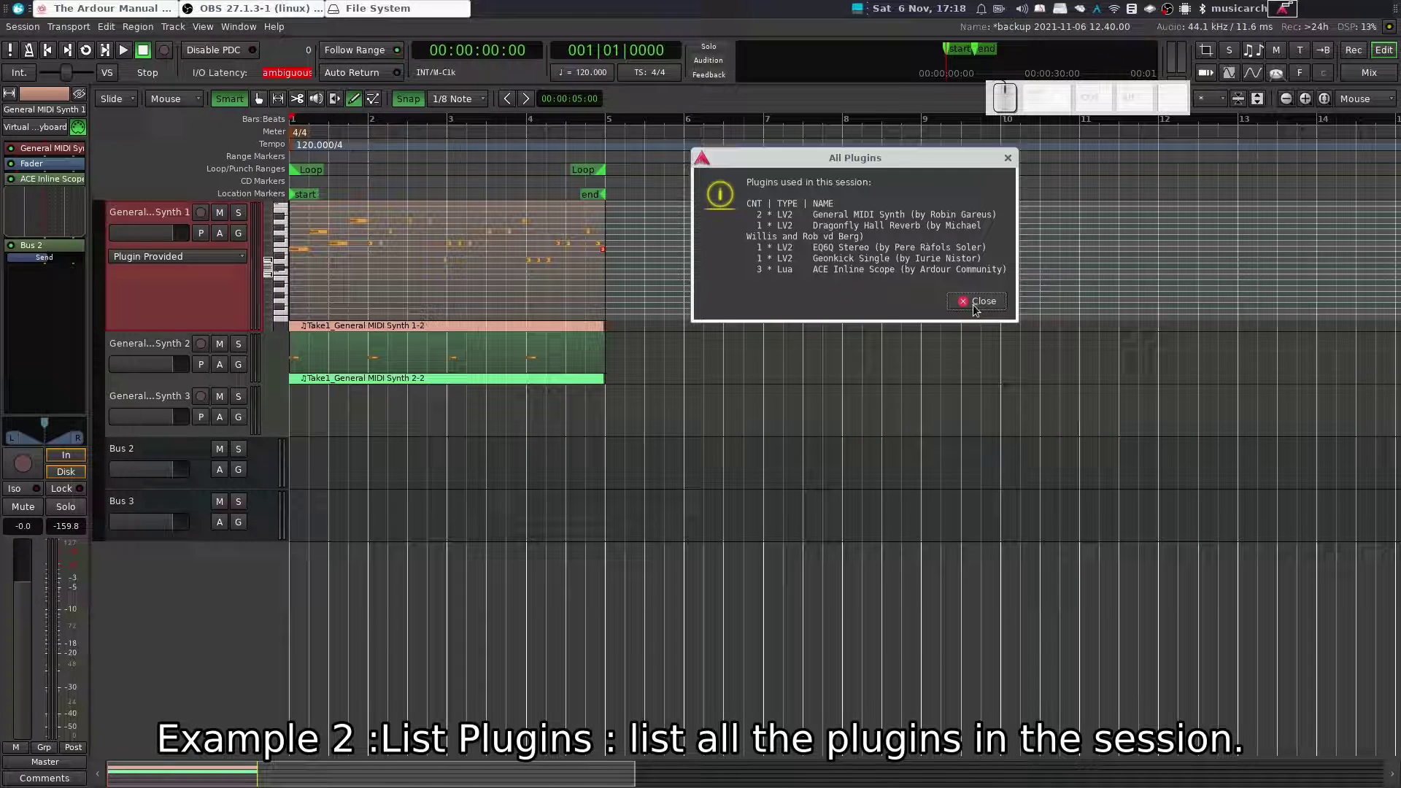
left_click(976, 307)
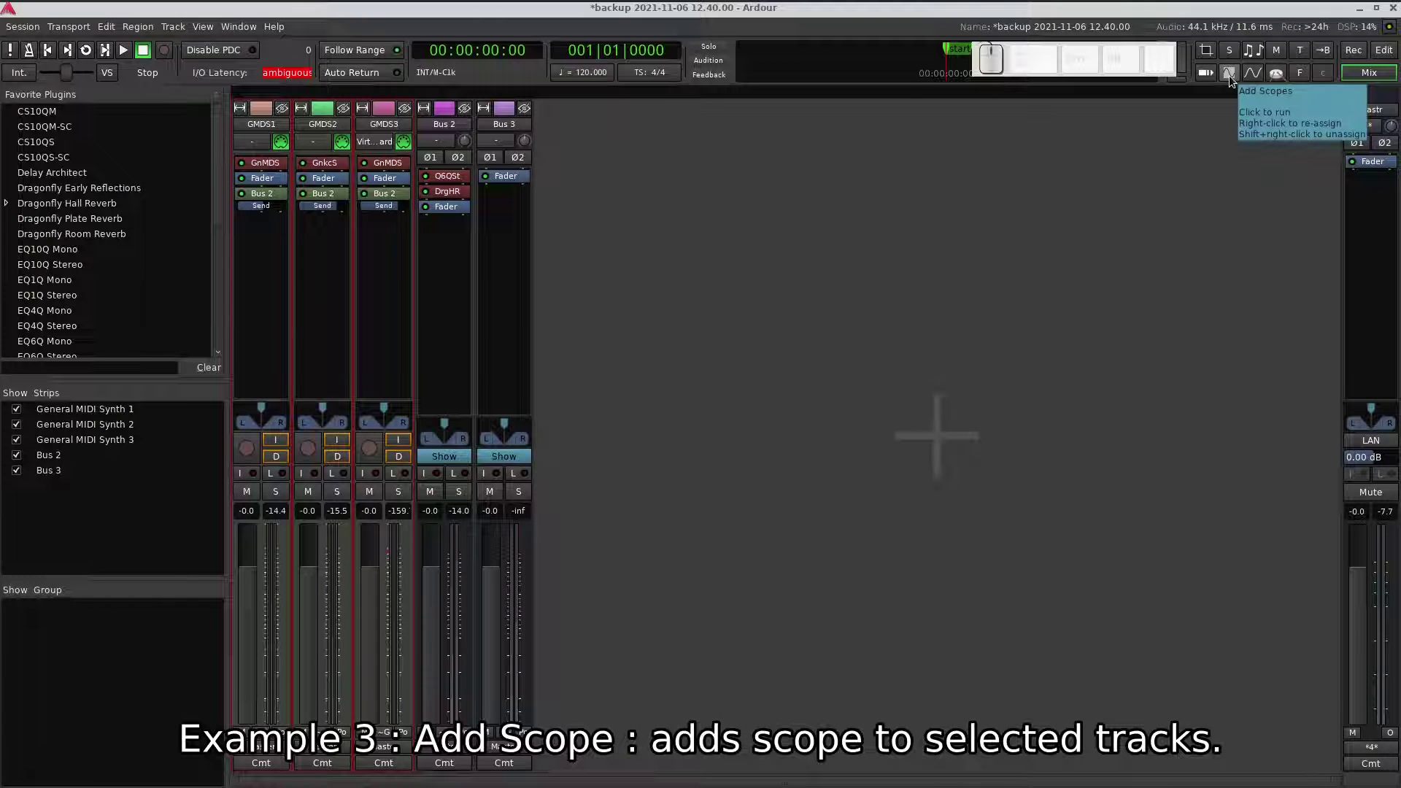
Step: Add inline scopes after the fader on the three General MIDI Synth tracks and start playback
left_click(1236, 84)
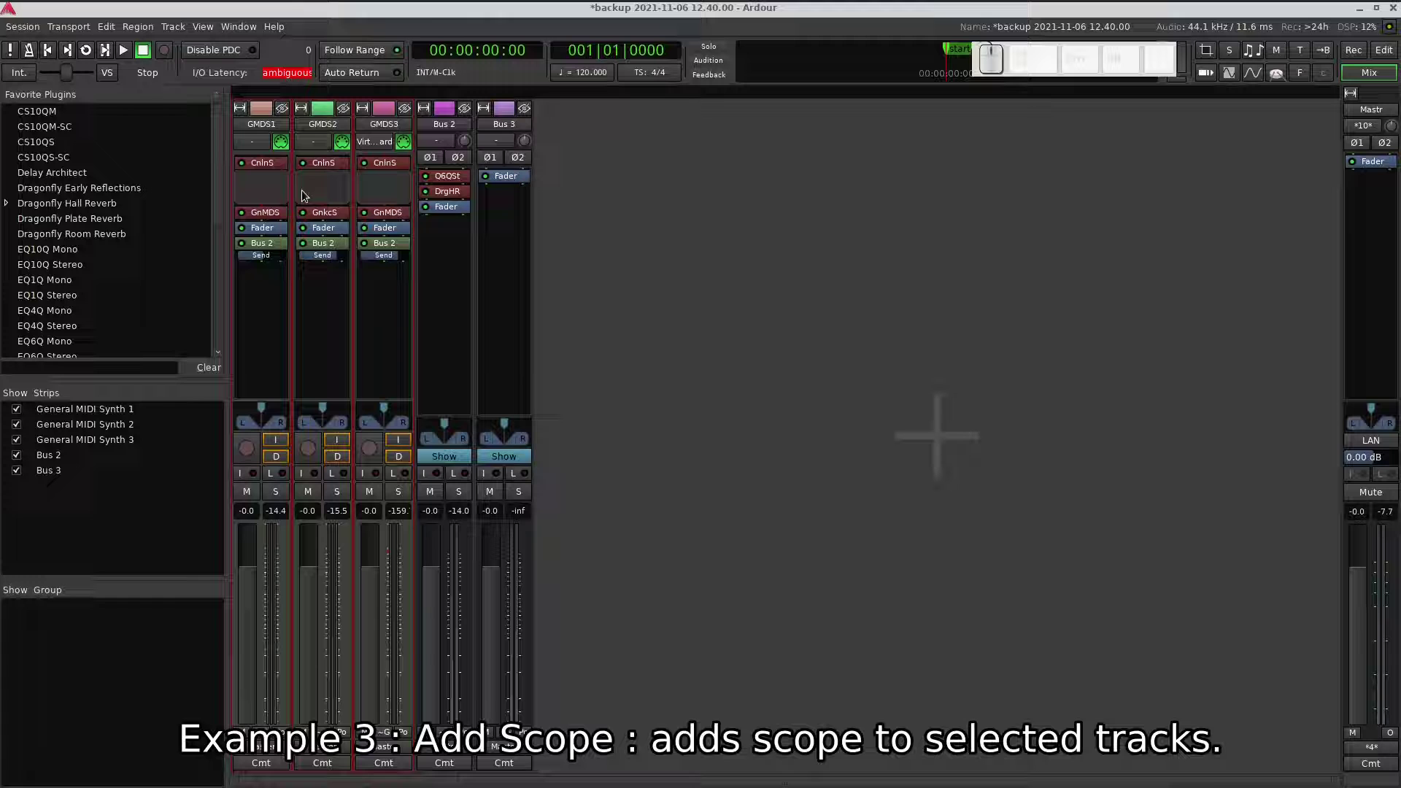
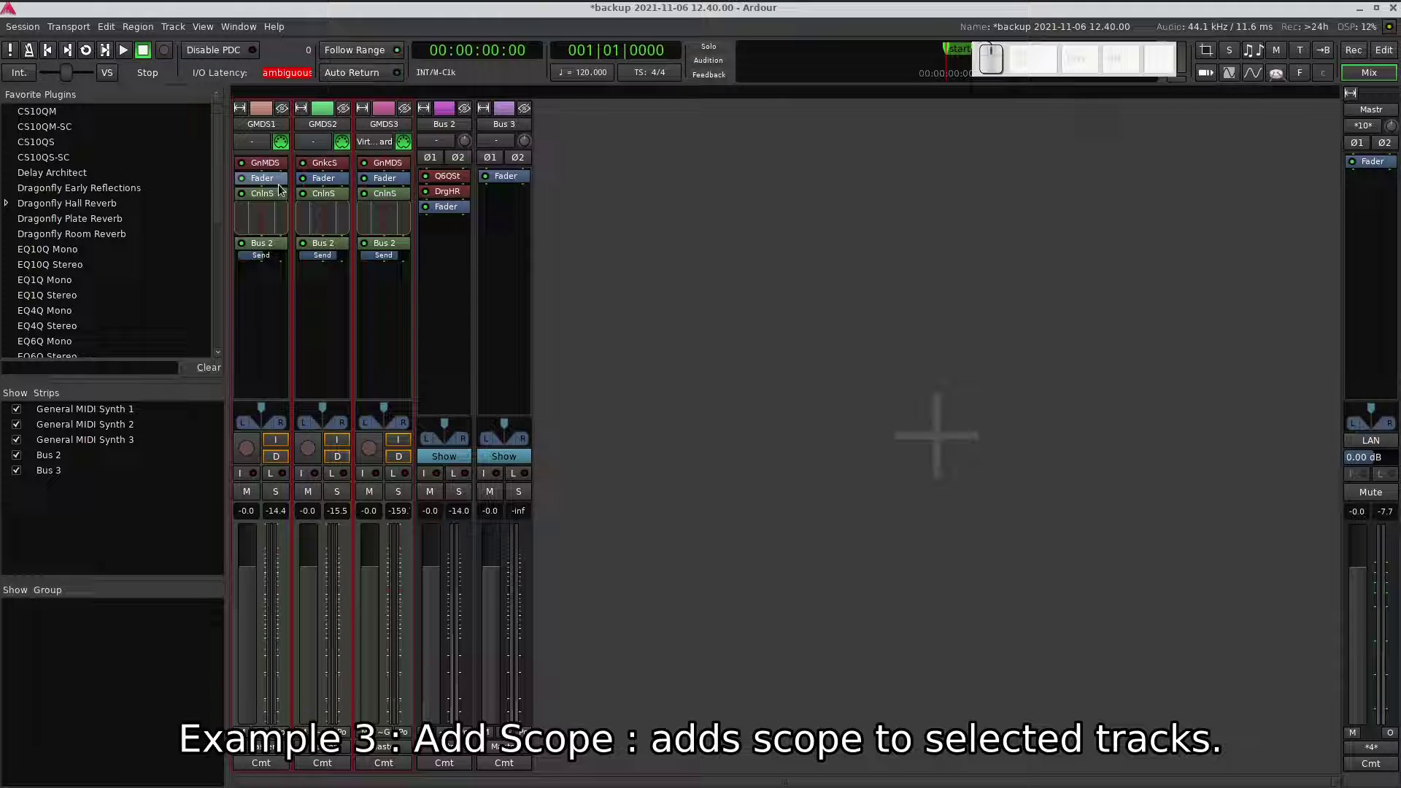
left_click(92, 55)
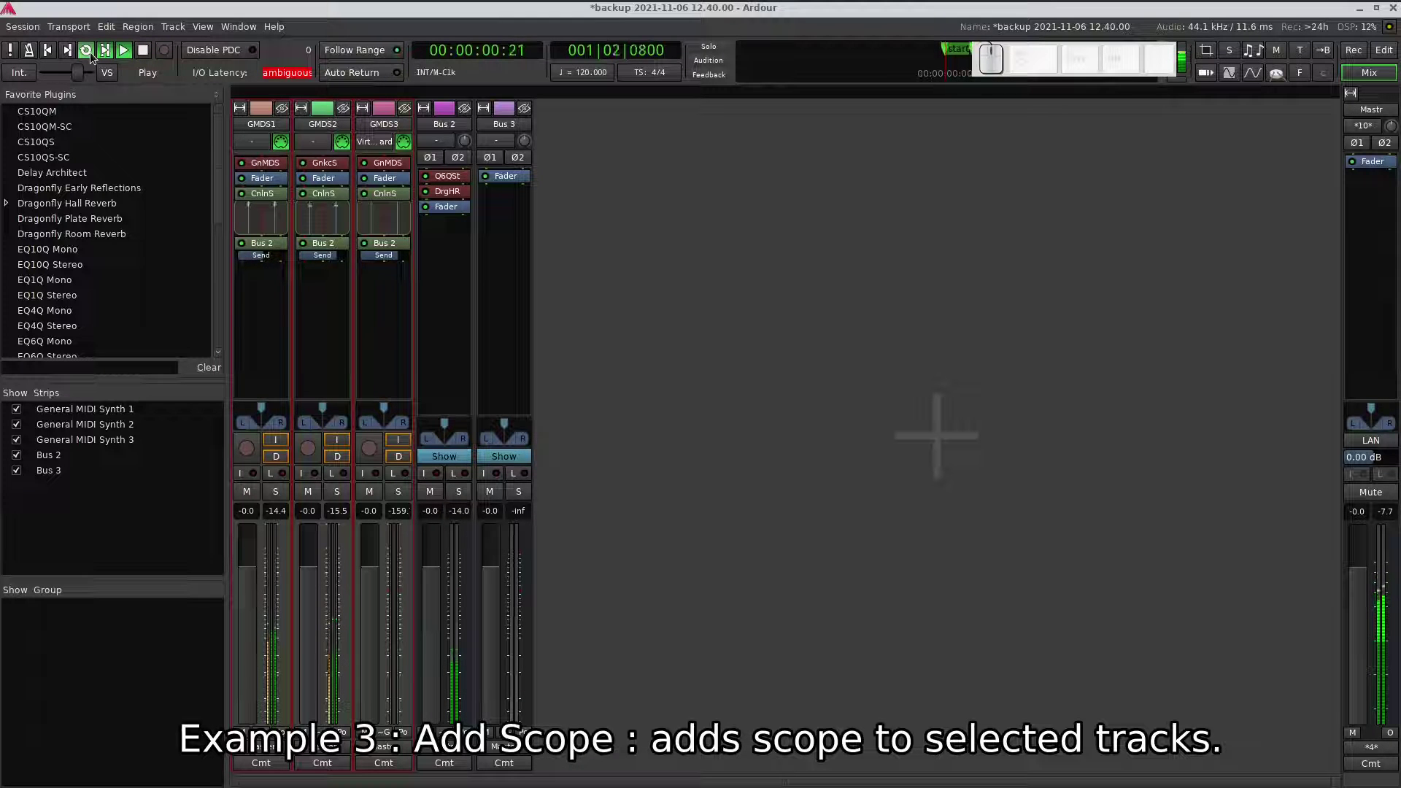